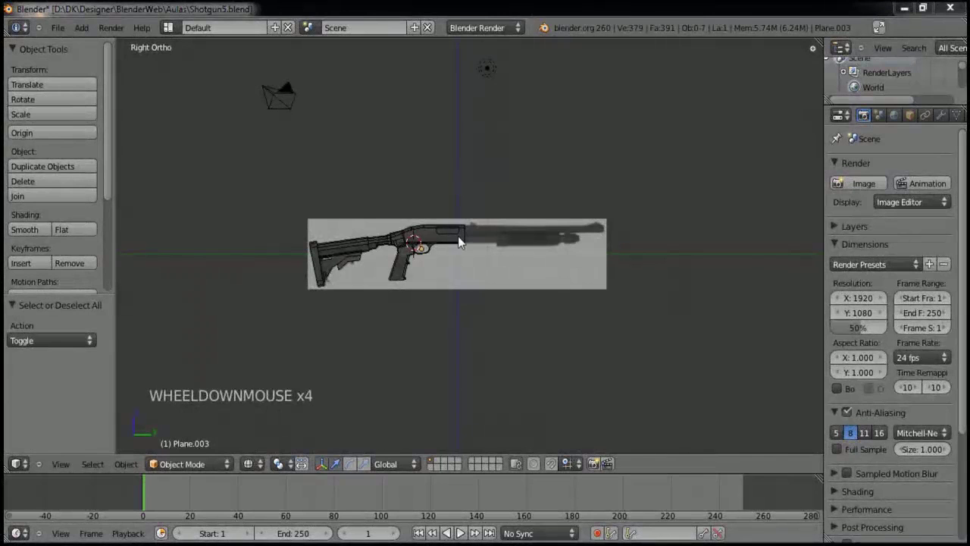
# - Check the gun from the front and side views and frame the receiver's front end
pyautogui.middleClick(475, 228)
pyautogui.scroll(3)
pyautogui.press('KP_1')
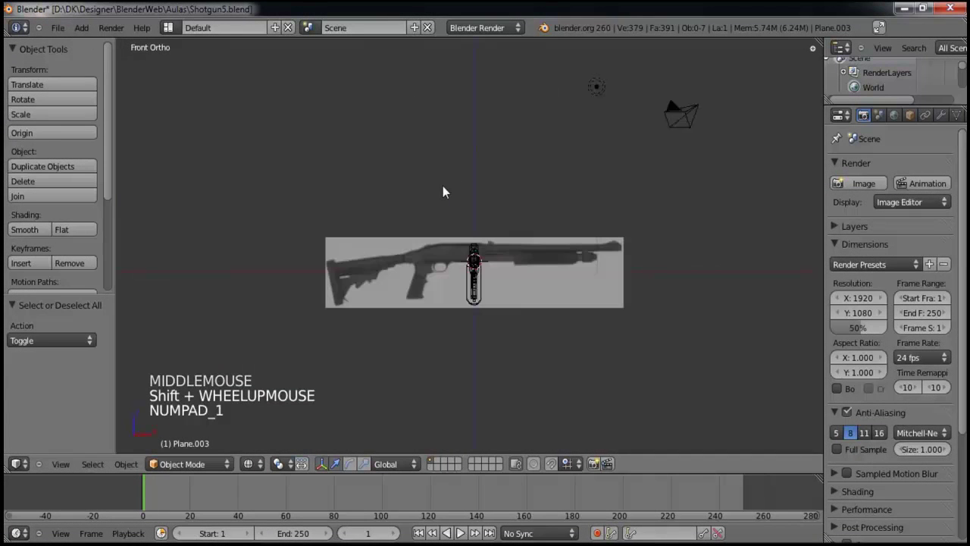
pyautogui.press('KP_3')
pyautogui.scroll(3)
pyautogui.middleClick(576, 281)
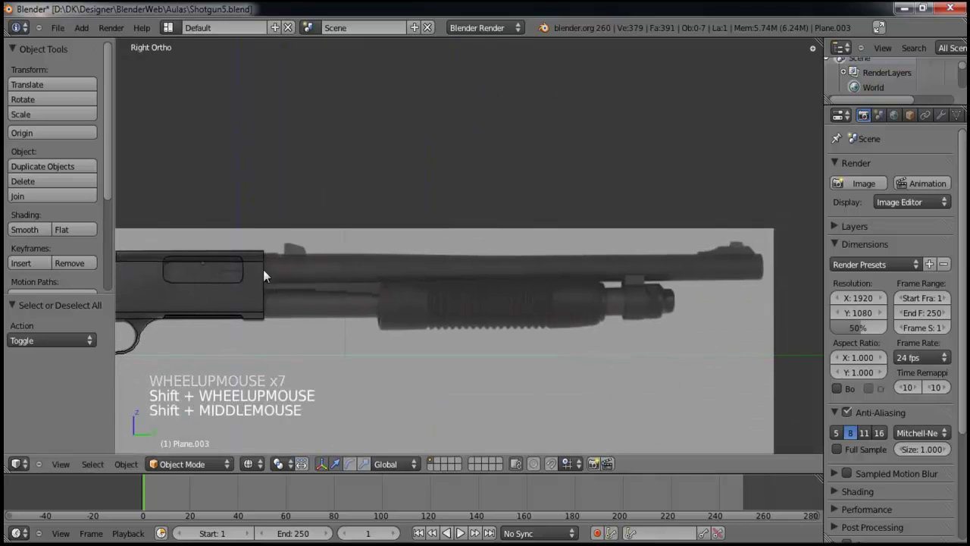
pyautogui.scroll(3)
pyautogui.scroll(-3)
pyautogui.scroll(-3)
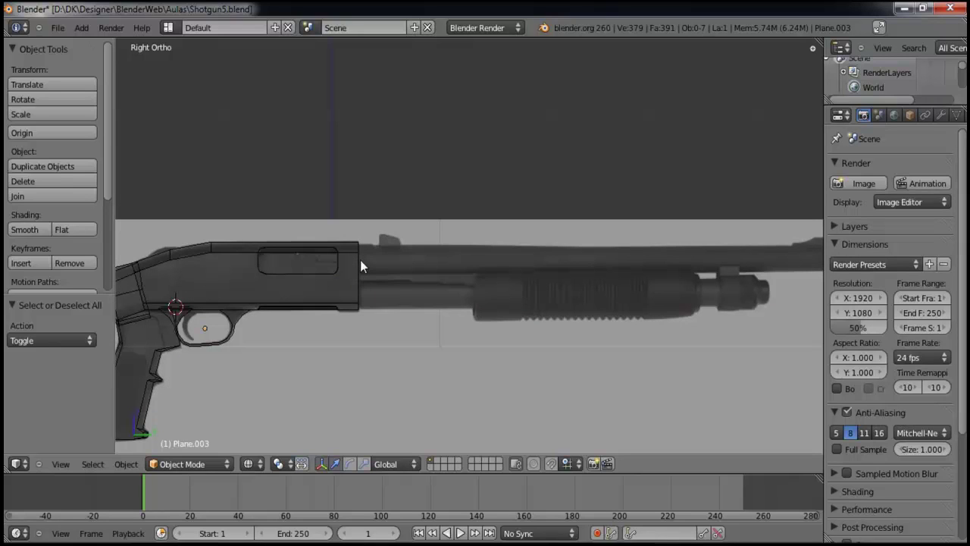
# - Place the 3D cursor at the front edge of the receiver
pyautogui.click(367, 264)
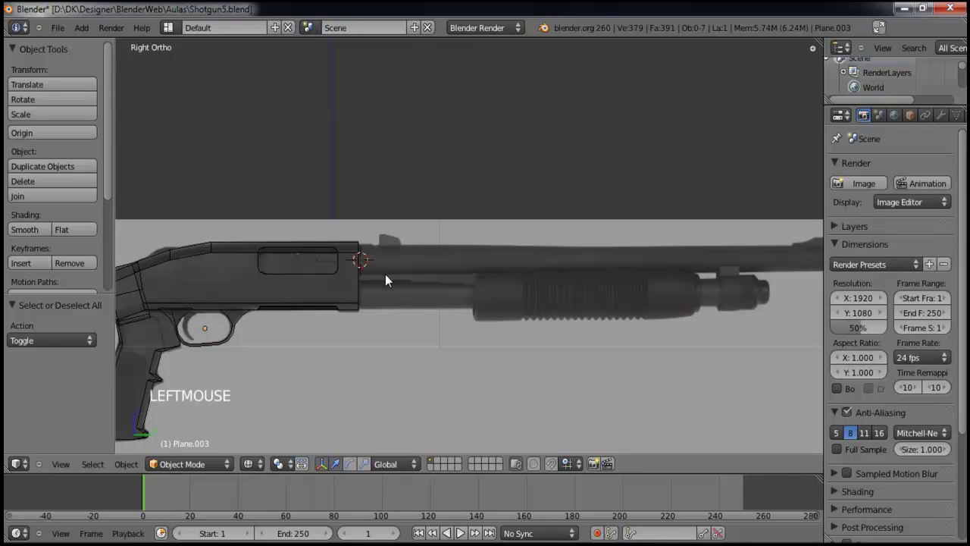
pyautogui.scroll(3)
pyautogui.middleClick(368, 285)
# - Add a circle mesh at the cursor and reduce it to 12 vertices
pyautogui.press('shift+a')
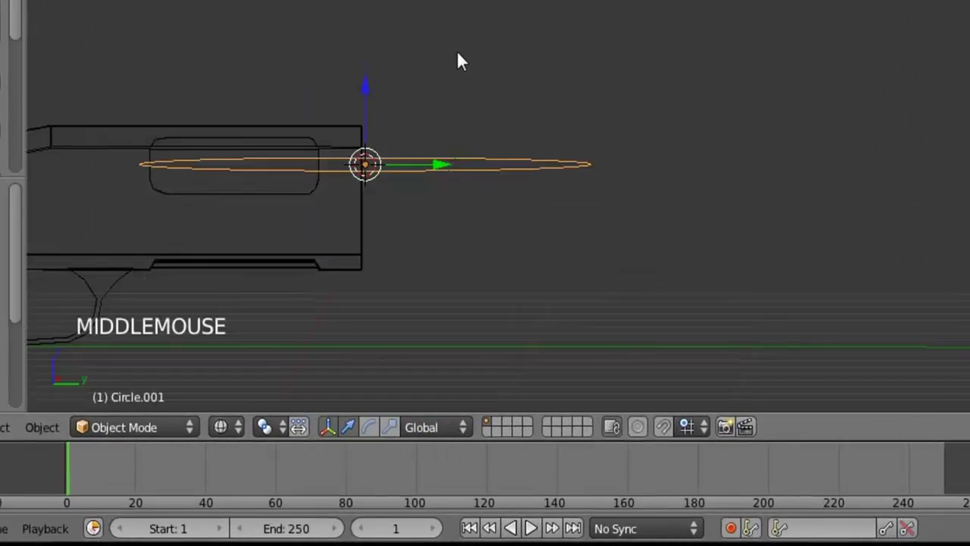
pyautogui.middleClick(392, 228)
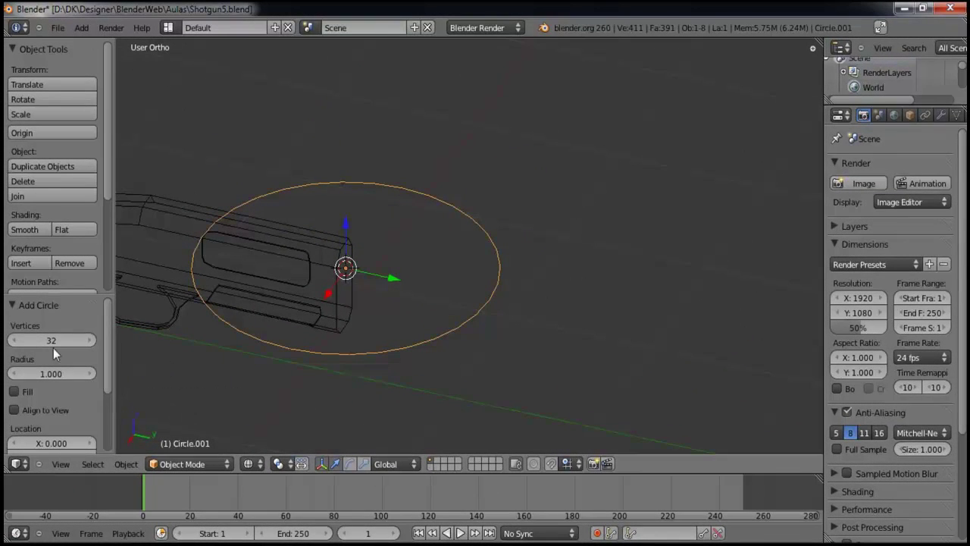
pyautogui.click(45, 349)
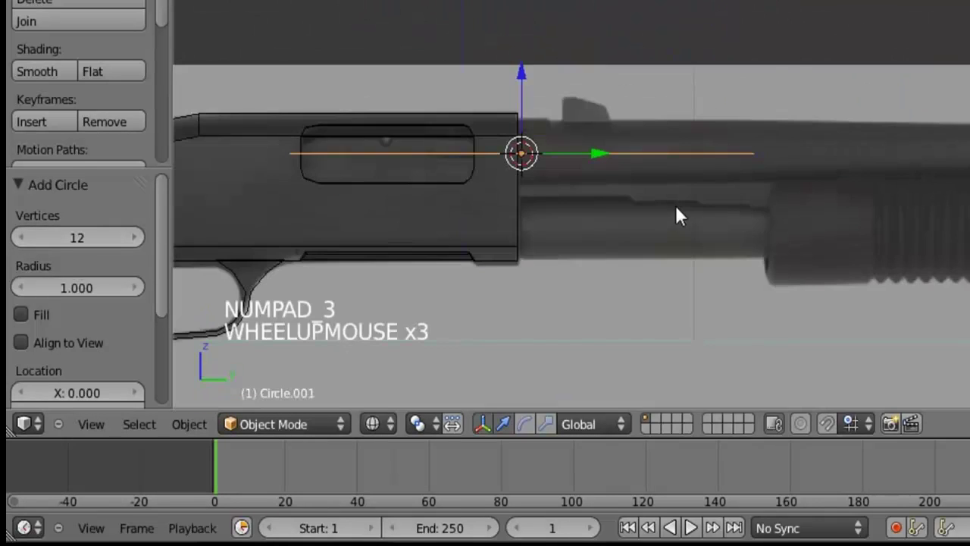
pyautogui.middleClick(375, 429)
# - Turn the circle upright 90° about X and shrink it to the barrel's thickness
pyautogui.press('g')
pyautogui.scroll(3)
pyautogui.click(423, 337)
pyautogui.press('Tab')
pyautogui.press('r')
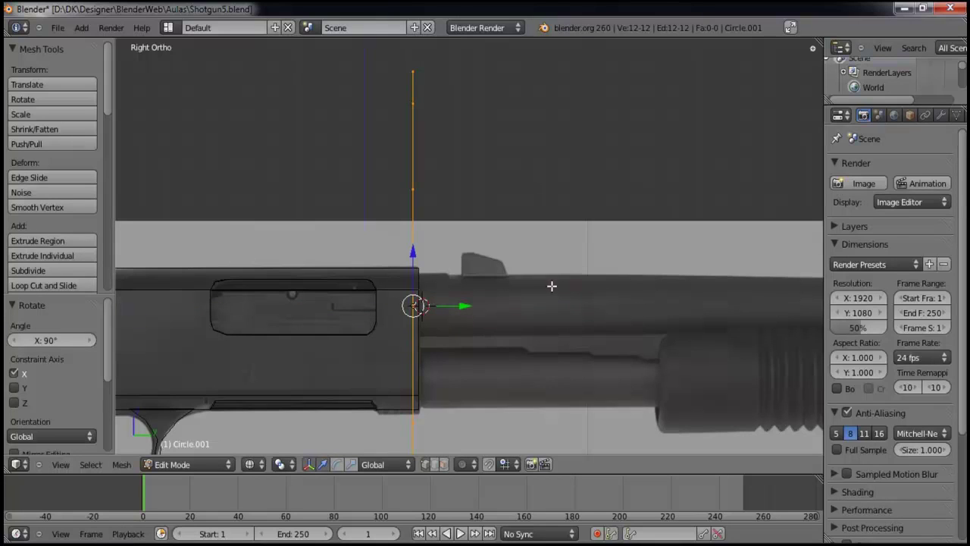
pyautogui.scroll(-3)
pyautogui.press('s')
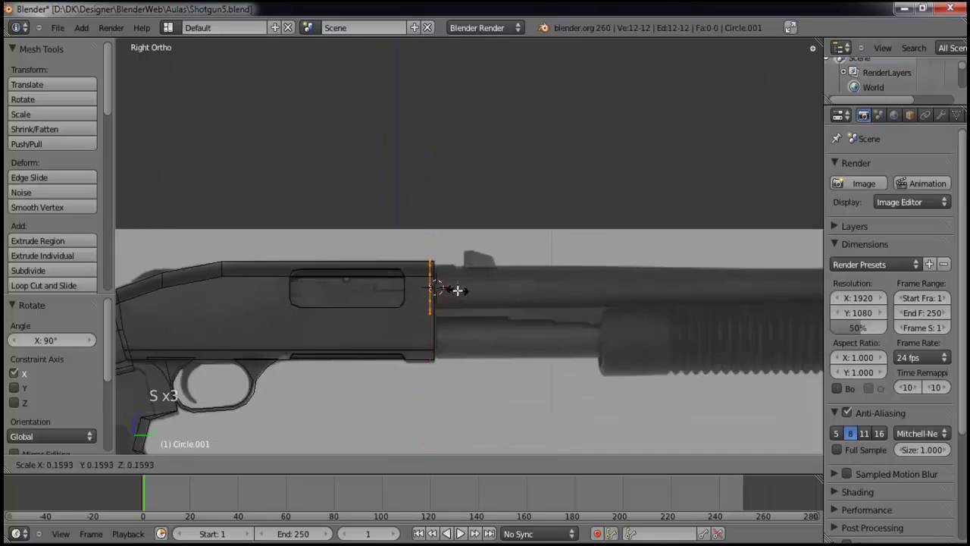
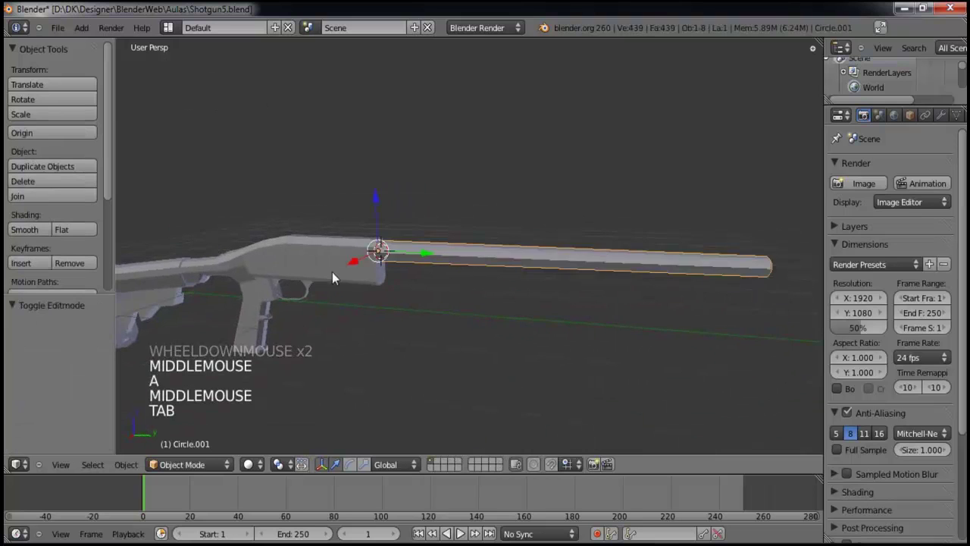
# - Select the barrel tube and give it smooth shading
pyautogui.press('a')
pyautogui.scroll(-3)
pyautogui.middleClick(360, 288)
pyautogui.scroll(3)
pyautogui.middleClick(415, 270)
pyautogui.scroll(3)
pyautogui.scroll(-3)
pyautogui.middleClick(462, 277)
pyautogui.scroll(3)
pyautogui.middleClick(430, 256)
pyautogui.rightClick(483, 283)
pyautogui.click(30, 235)
# - Enter mesh editing on the barrel with the view properties sidebar showing
pyautogui.scroll(3)
pyautogui.middleClick(548, 364)
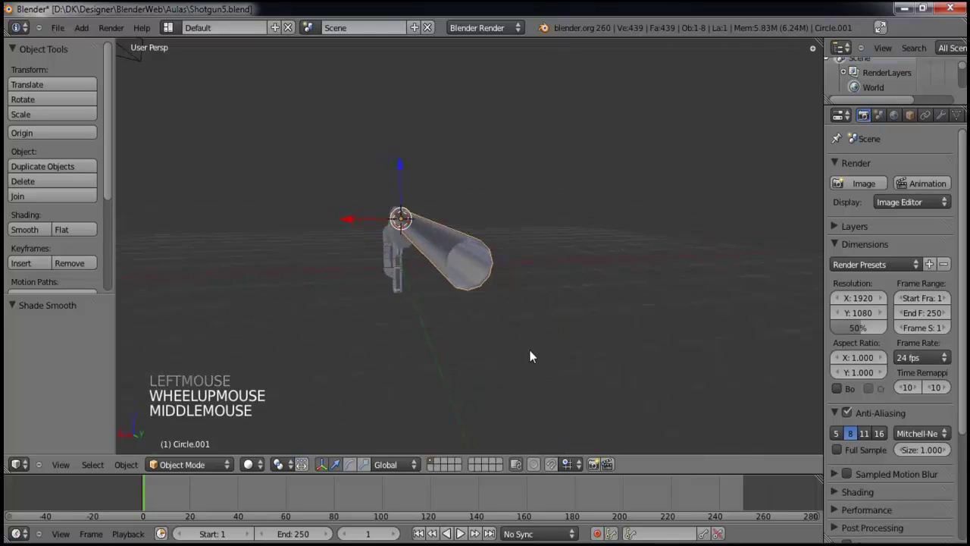
pyautogui.scroll(3)
pyautogui.middleClick(534, 345)
pyautogui.scroll(-3)
pyautogui.middleClick(513, 340)
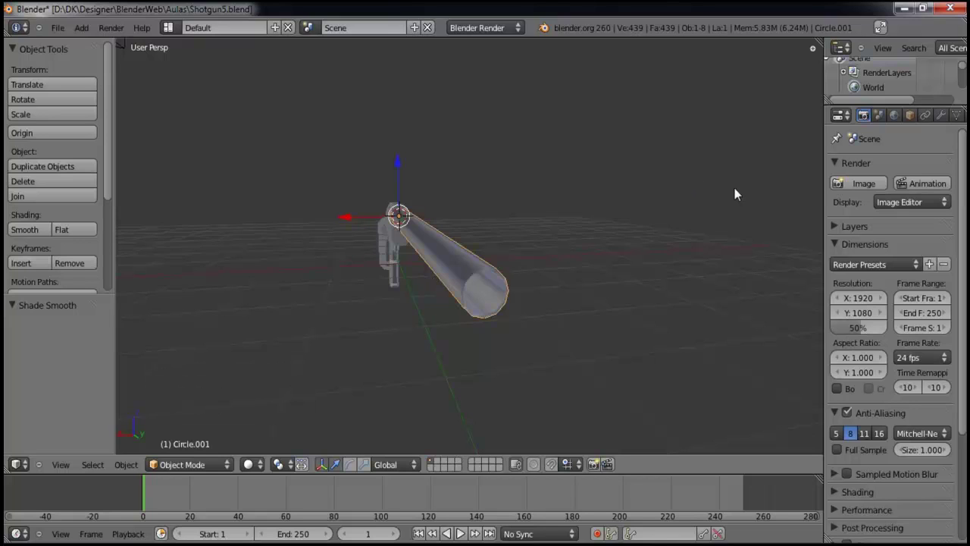
pyautogui.press('n')
pyautogui.press('Tab')
pyautogui.press('Tab')
pyautogui.scroll(-3)
pyautogui.scroll(3)
pyautogui.scroll(3)
pyautogui.scroll(3)
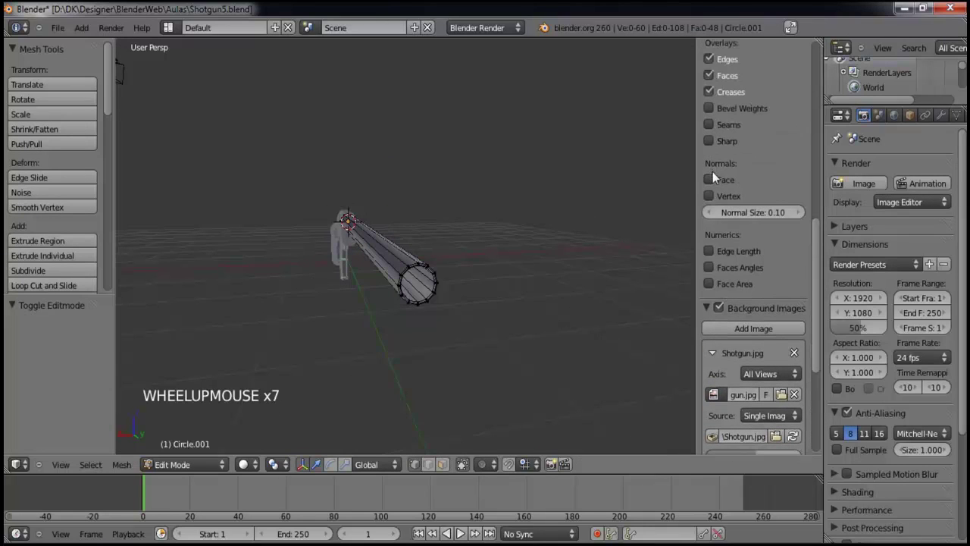
# - Show the barrel's face normals to check them, hide them again and finish editing
pyautogui.click(716, 185)
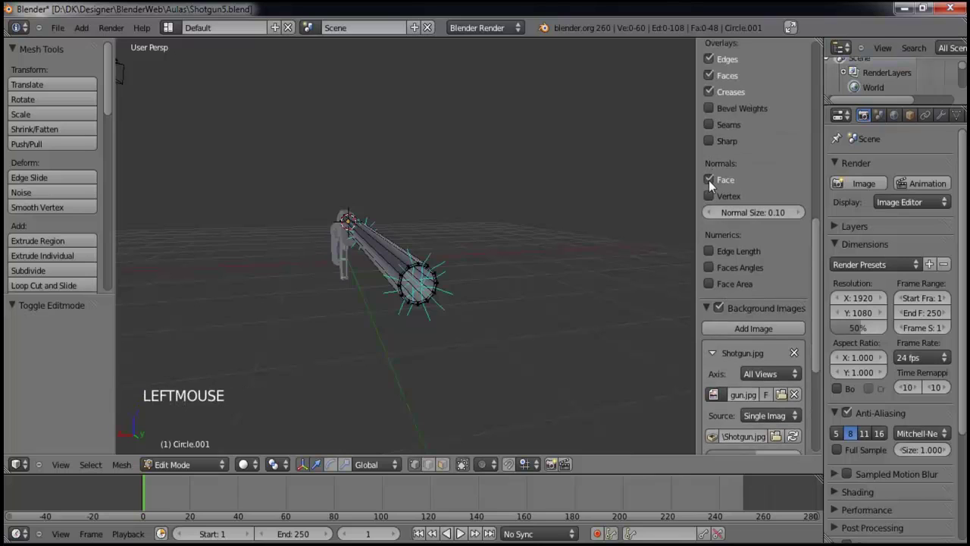
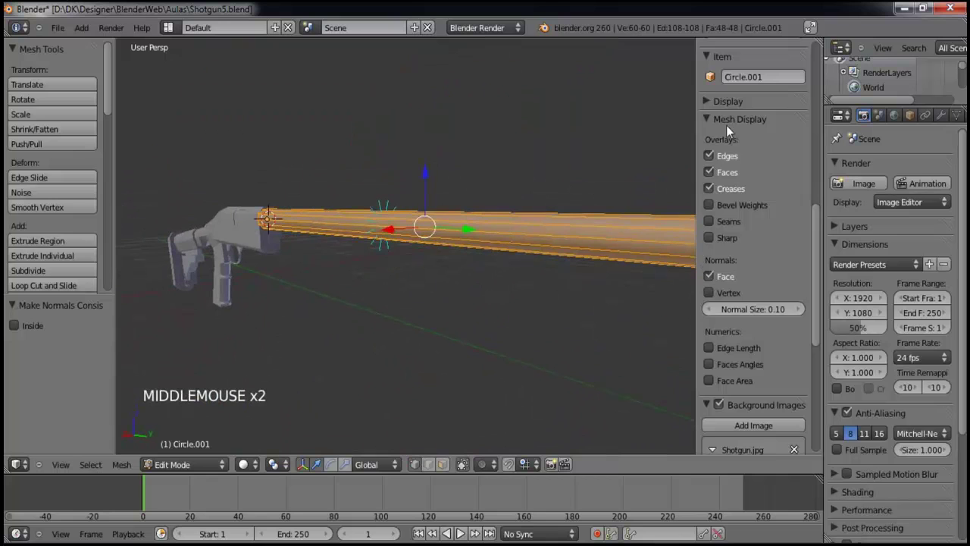
pyautogui.click(714, 281)
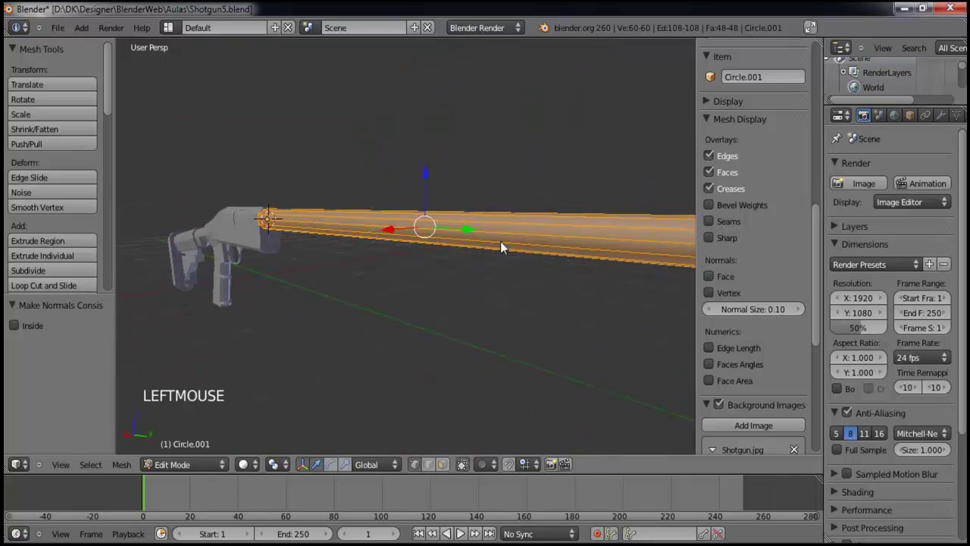
pyautogui.press('n')
pyautogui.press('Tab')
# - Return to the right orthographic side view of the gun
pyautogui.scroll(-3)
pyautogui.press('a')
pyautogui.middleClick(471, 246)
pyautogui.scroll(3)
pyautogui.middleClick(465, 243)
pyautogui.press('KP_1')
pyautogui.press('KP_5')
pyautogui.press('KP_3')
pyautogui.scroll(3)
# - Place the 3D cursor below the barrel's start and add a 12-vertex circle there
pyautogui.scroll(-3)
pyautogui.press('z')
pyautogui.scroll(3)
pyautogui.middleClick(348, 230)
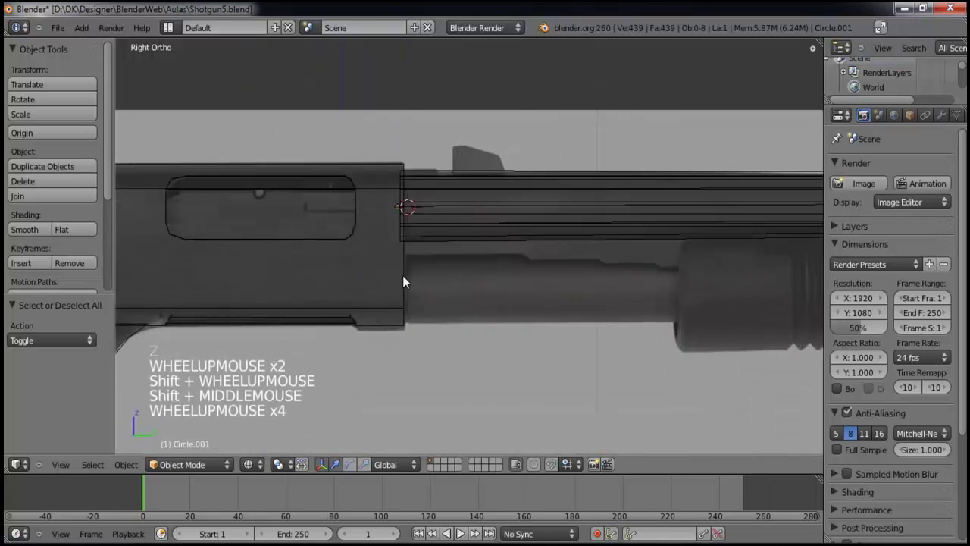
pyautogui.scroll(3)
pyautogui.click(411, 291)
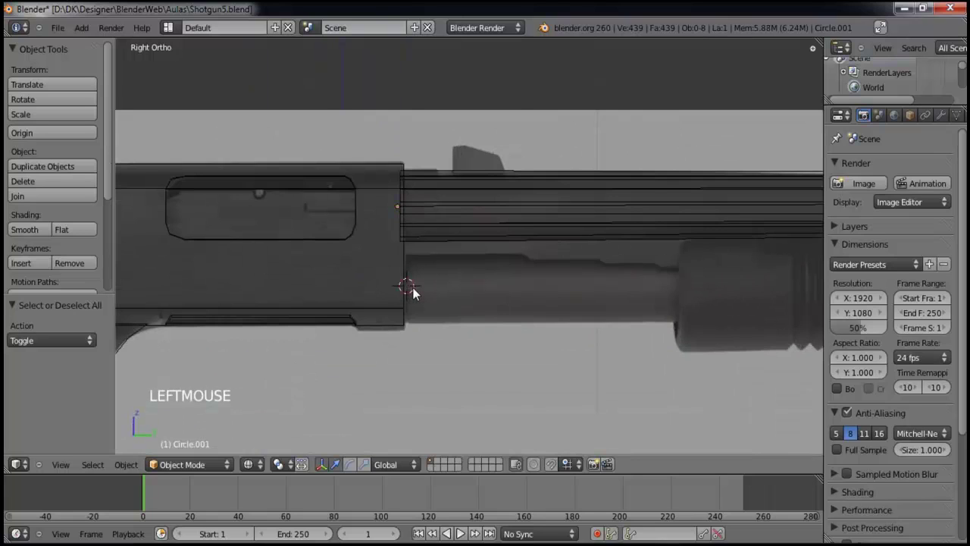
pyautogui.press('shift+a')
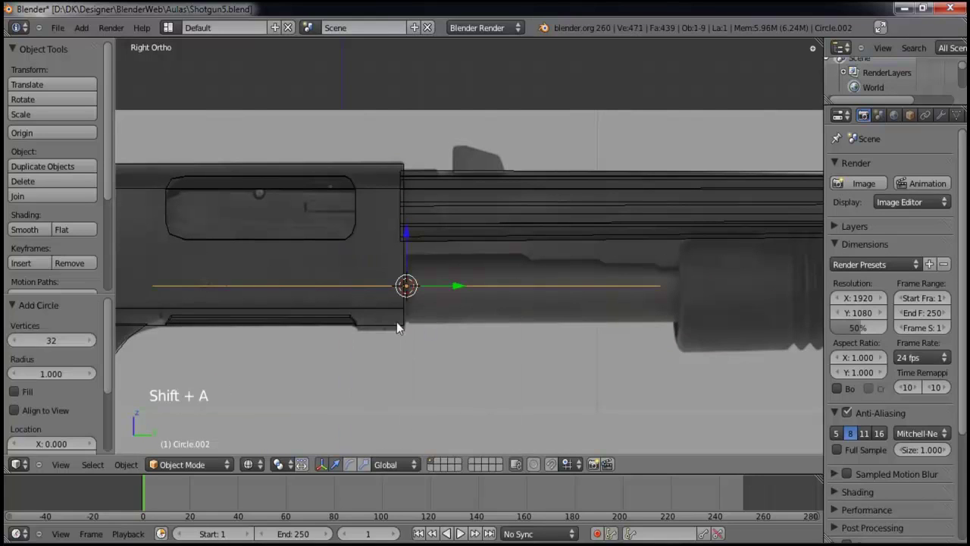
pyautogui.click(58, 347)
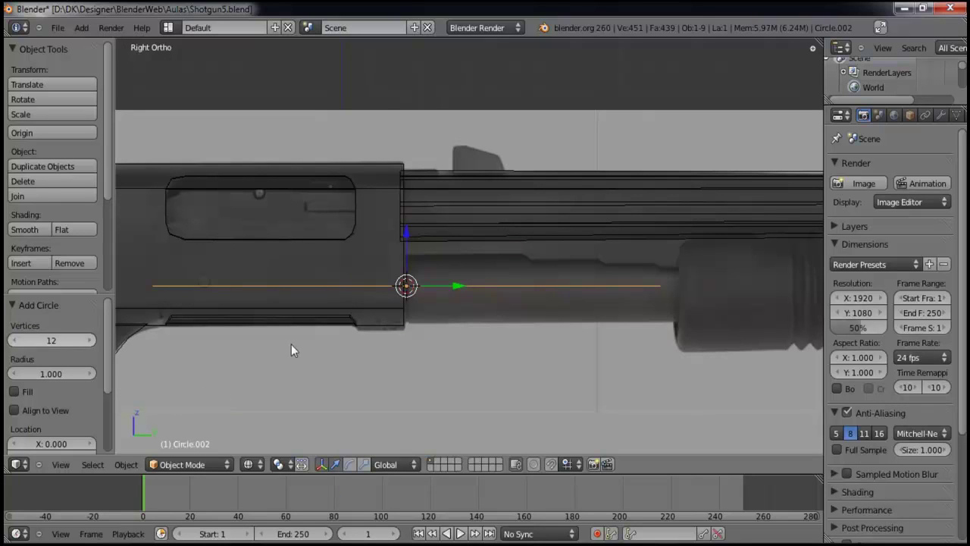
# - Turn the new circle upright about X and shrink it to the magazine tube's size
pyautogui.press('r')
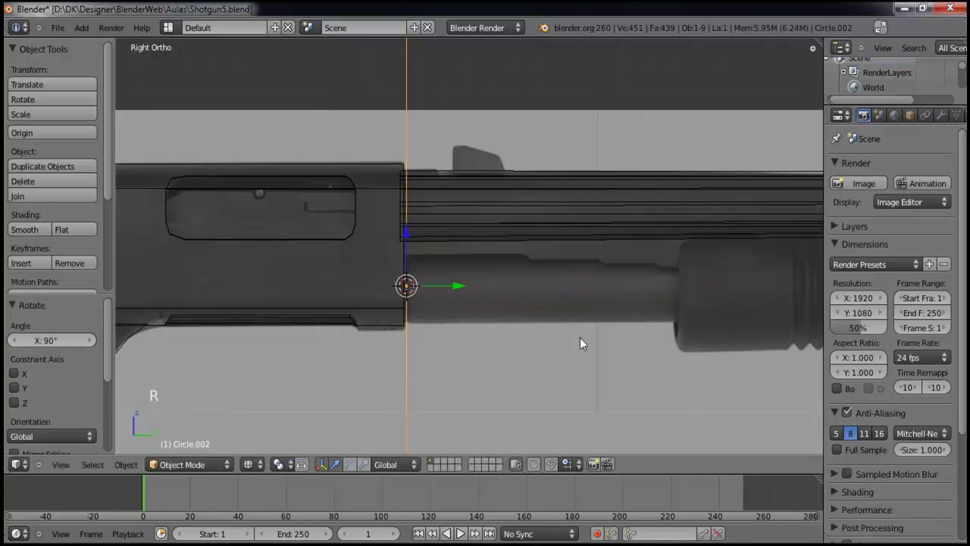
pyautogui.press('g')
pyautogui.click(650, 336)
pyautogui.press('Tab')
pyautogui.press('s')
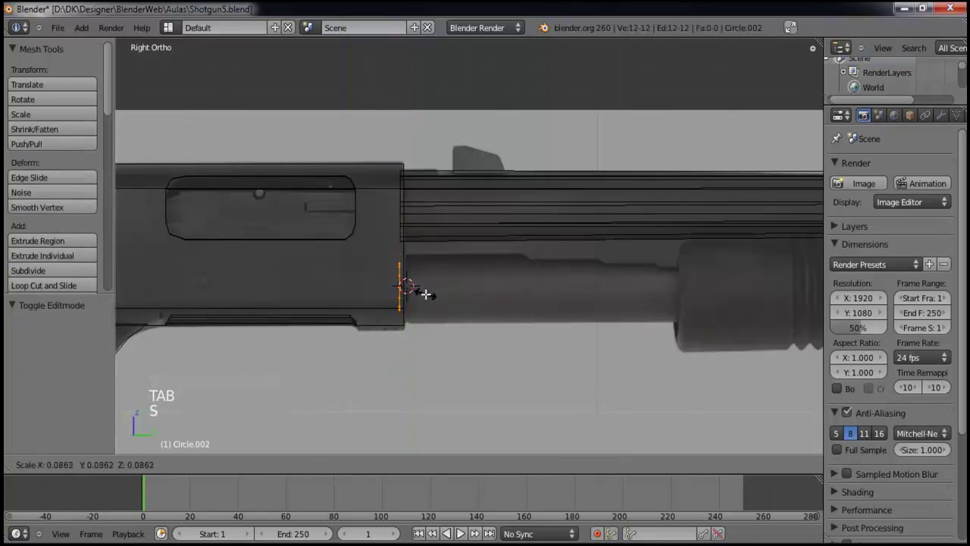
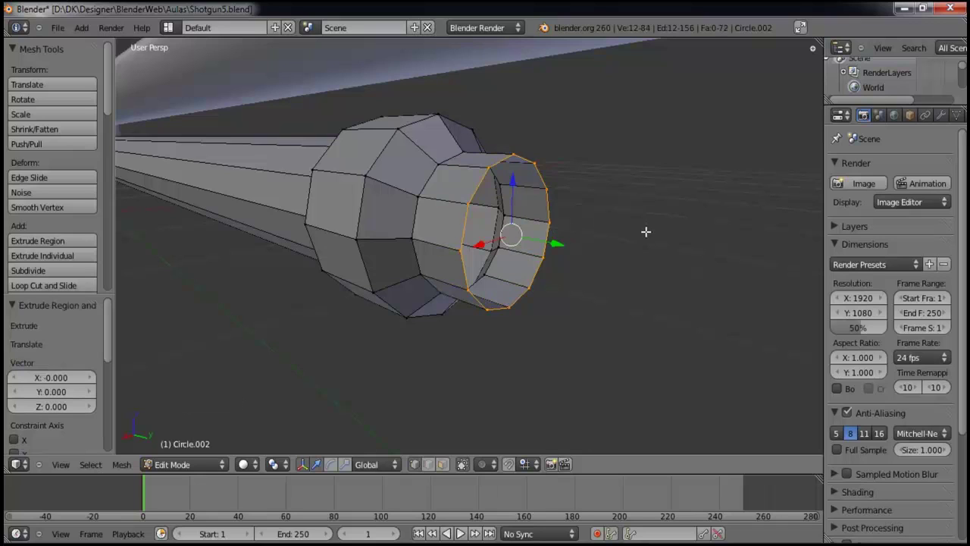
# - Collapse the magazine tube's end ring into one center point and reopen it for editing
pyautogui.press('alt+m')
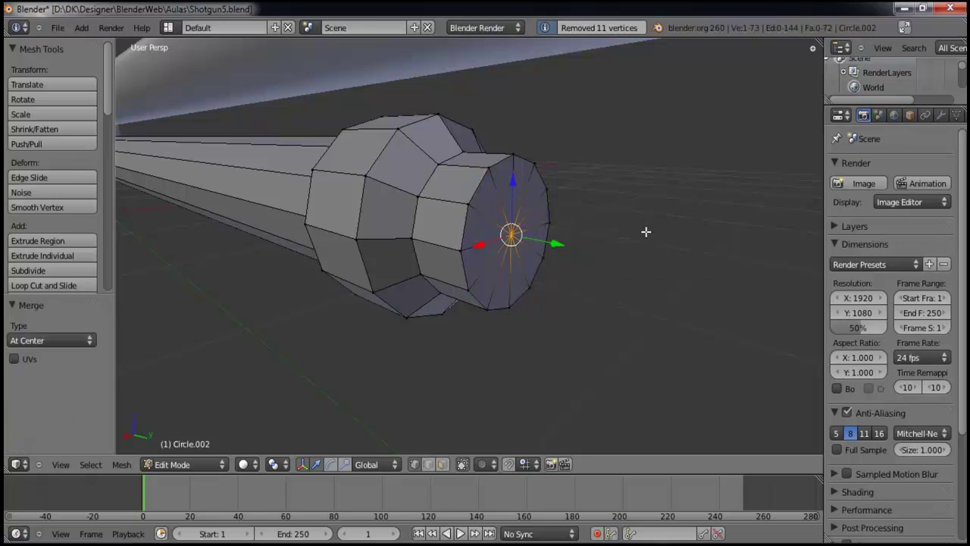
pyautogui.press('Tab')
pyautogui.scroll(-3)
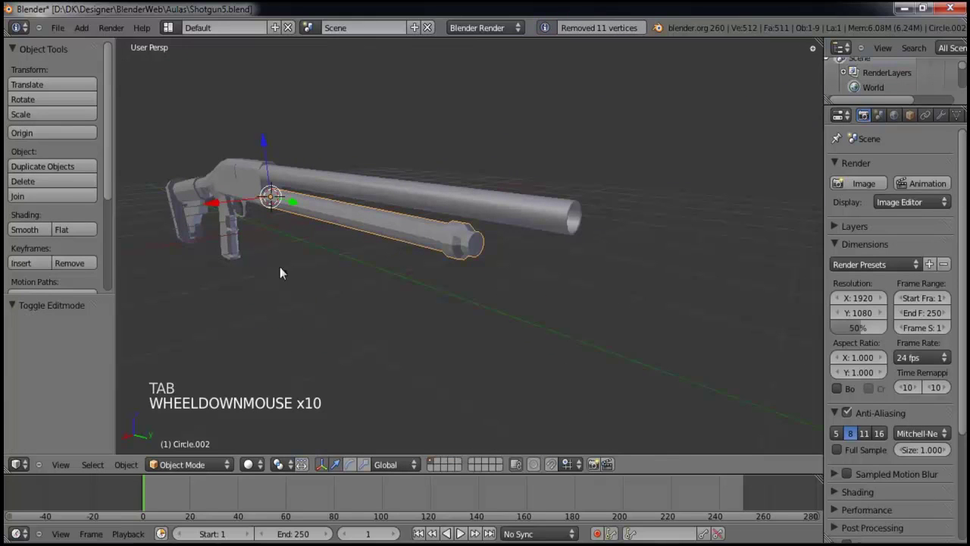
pyautogui.scroll(-3)
pyautogui.click(41, 229)
pyautogui.scroll(3)
pyautogui.middleClick(437, 238)
pyautogui.press('Tab')
# - Select the whole magazine tube mesh, recalculate its normals outward and leave editing
pyautogui.press('a')
pyautogui.press('a')
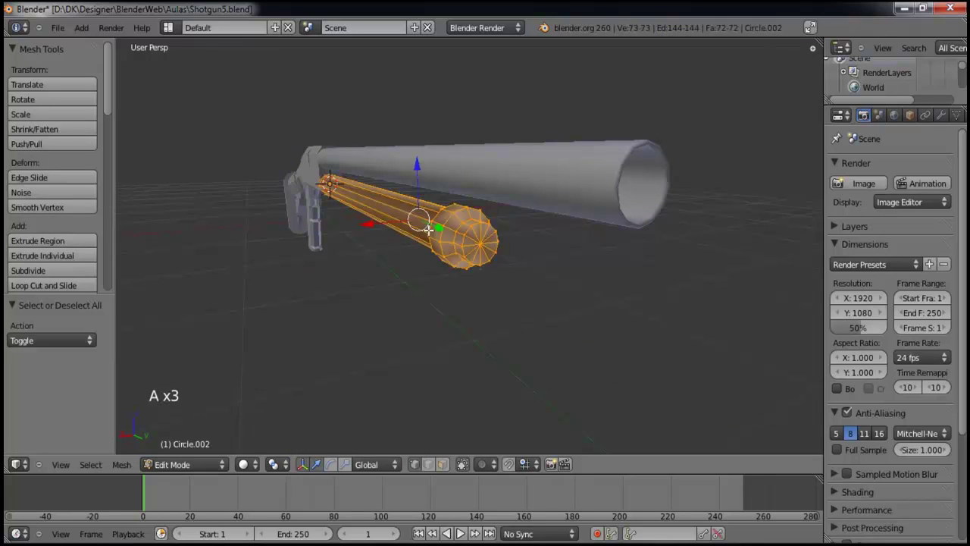
pyautogui.press('ctrl+m')
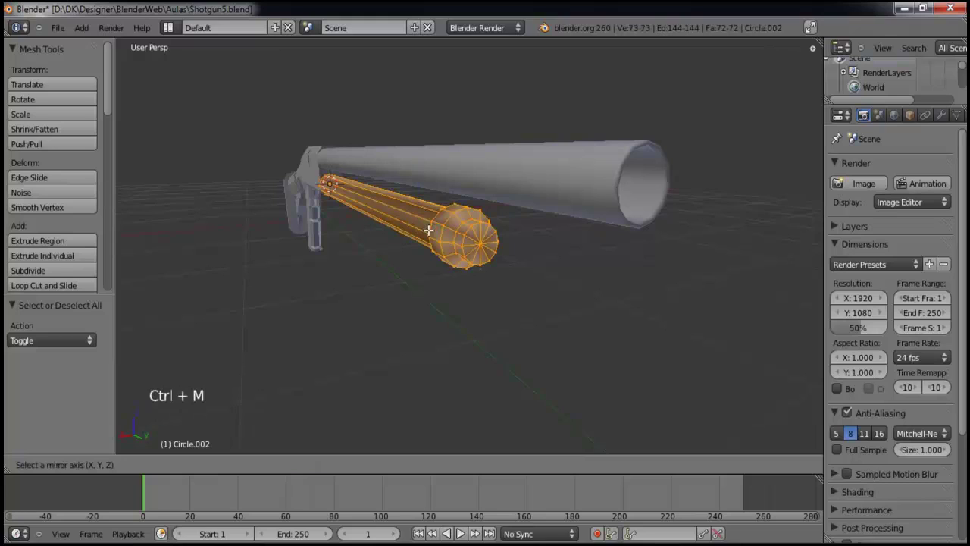
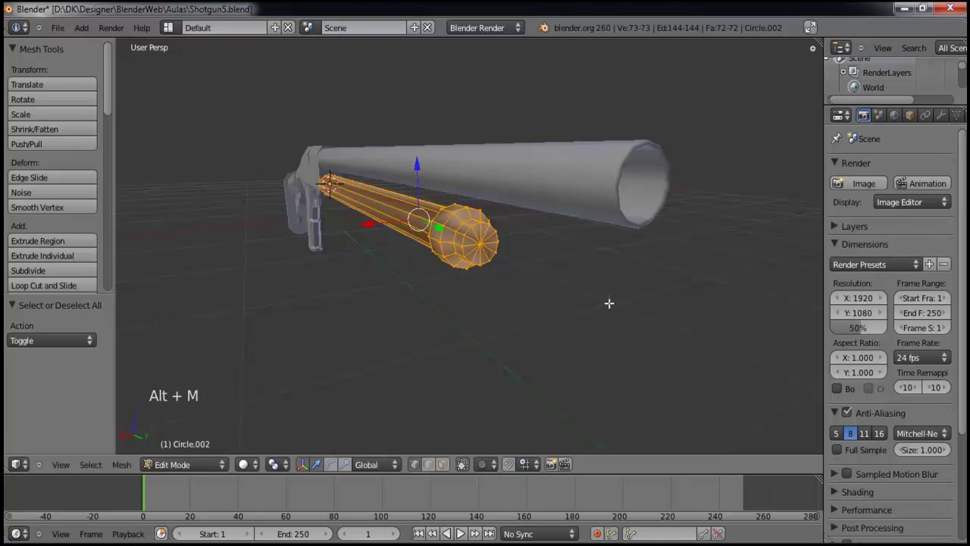
pyautogui.press('ctrl+n')
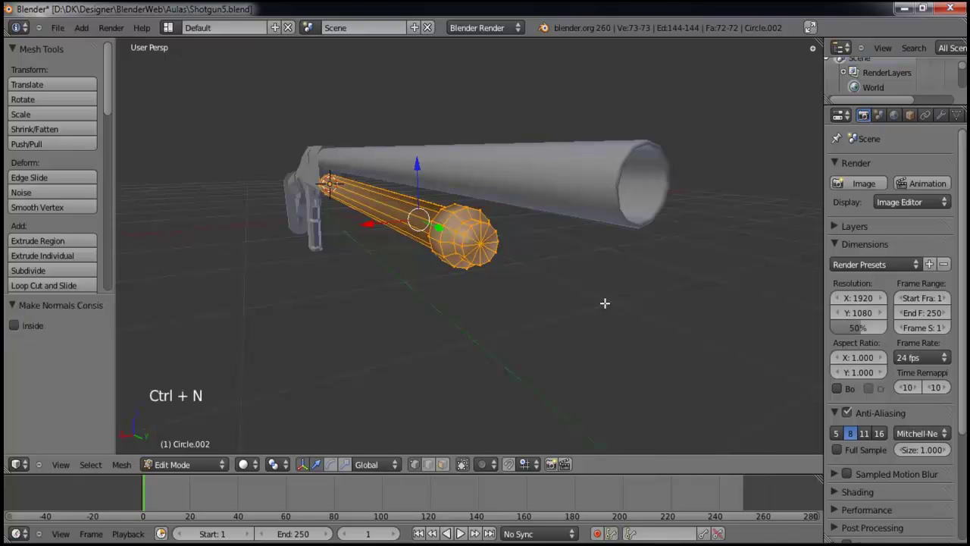
pyautogui.press('Tab')
# - Orbit around the barrel joint to inspect it and select the barrel
pyautogui.scroll(3)
pyautogui.middleClick(441, 279)
pyautogui.scroll(-3)
pyautogui.middleClick(449, 222)
pyautogui.press('a')
pyautogui.middleClick(515, 285)
pyautogui.scroll(3)
pyautogui.middleClick(425, 267)
pyautogui.middleClick(623, 265)
pyautogui.middleClick(501, 261)
pyautogui.scroll(3)
pyautogui.middleClick(298, 269)
pyautogui.rightClick(501, 284)
pyautogui.middleClick(518, 240)
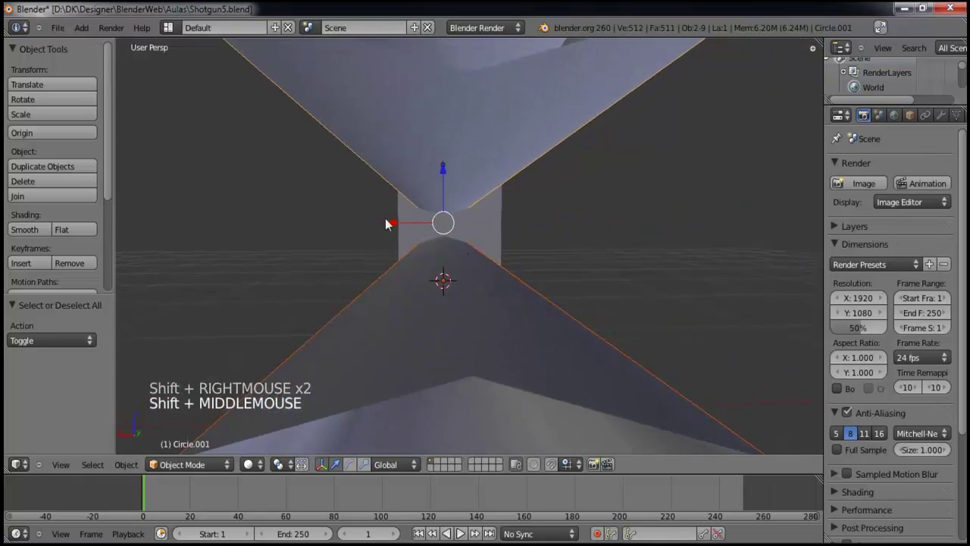
# - Nudge the barrel along X to close the gap with the receiver, checking it from around the model
pyautogui.click(389, 227)
pyautogui.middleClick(422, 227)
pyautogui.scroll(-3)
pyautogui.click(359, 219)
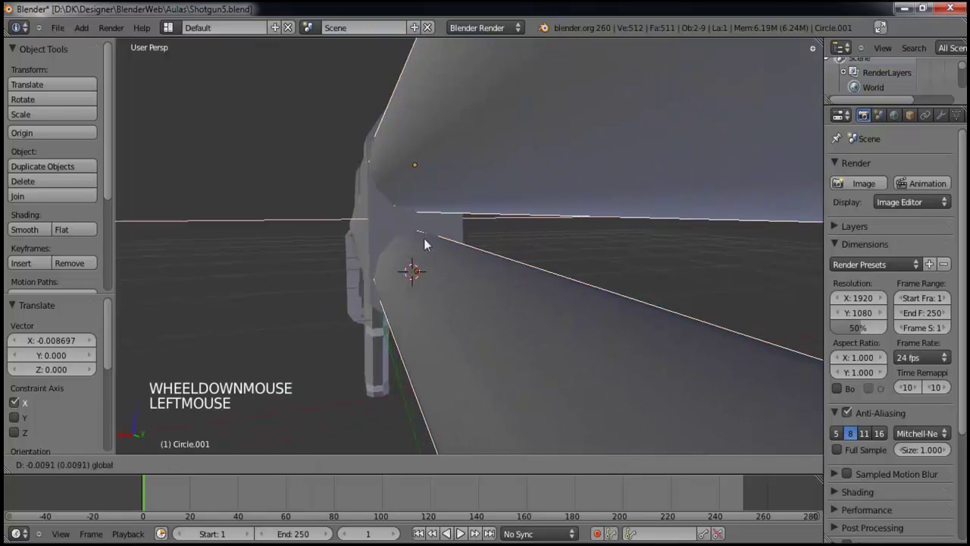
pyautogui.middleClick(455, 268)
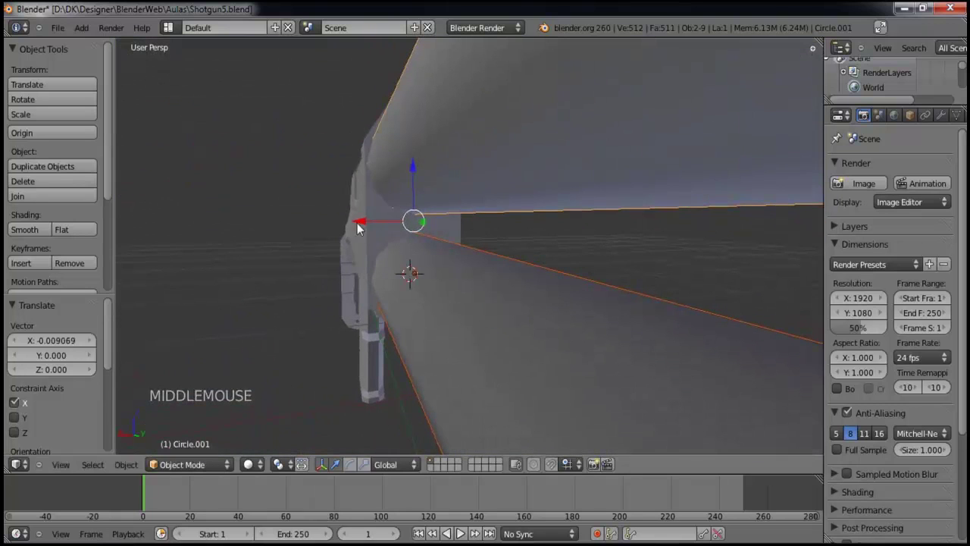
pyautogui.click(366, 222)
pyautogui.press('a')
pyautogui.middleClick(482, 289)
pyautogui.scroll(-3)
pyautogui.middleClick(462, 299)
pyautogui.scroll(3)
pyautogui.middleClick(426, 240)
pyautogui.middleClick(463, 278)
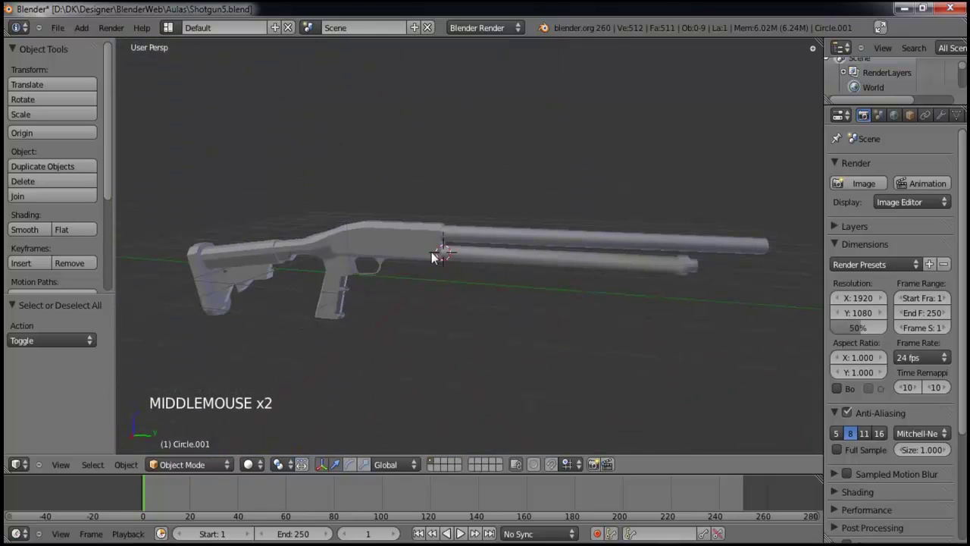
# - Compare the barrel and tube against the reference photo in right orthographic view
pyautogui.press('KP_3')
pyautogui.press('KP_5')
pyautogui.press('z')
pyautogui.scroll(3)
pyautogui.scroll(-3)
pyautogui.middleClick(554, 302)
pyautogui.scroll(3)
pyautogui.scroll(3)
pyautogui.click(306, 271)
pyautogui.scroll(-3)
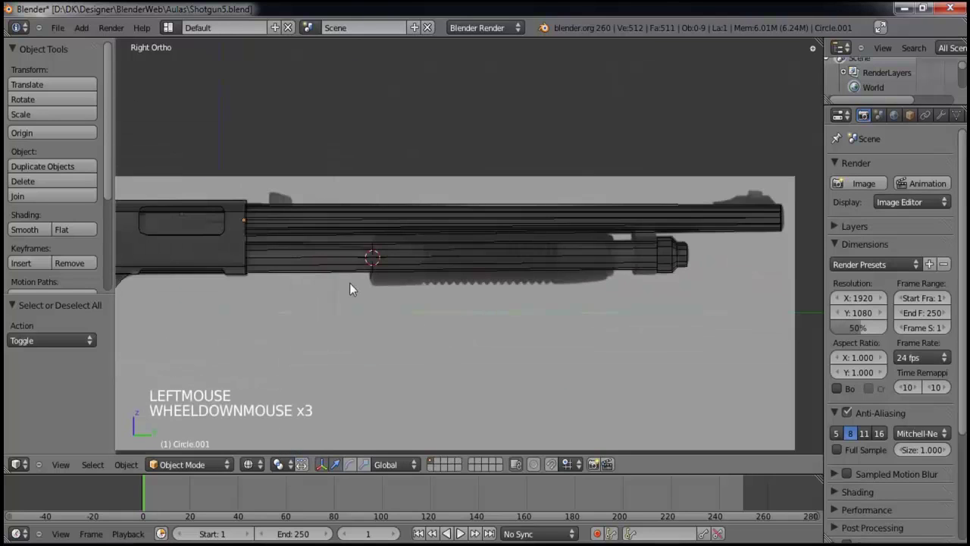
pyautogui.scroll(3)
pyautogui.middleClick(422, 289)
pyautogui.scroll(-3)
pyautogui.middleClick(451, 291)
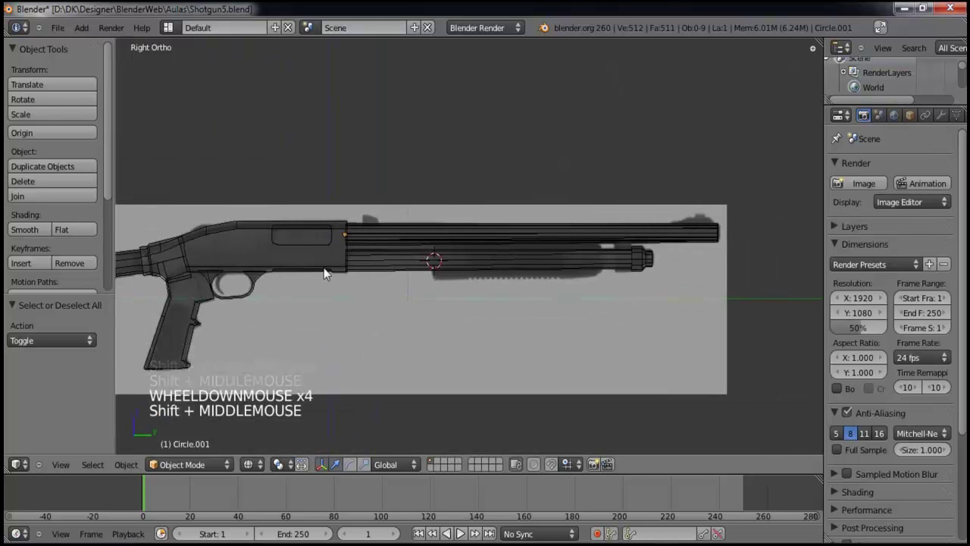
pyautogui.scroll(3)
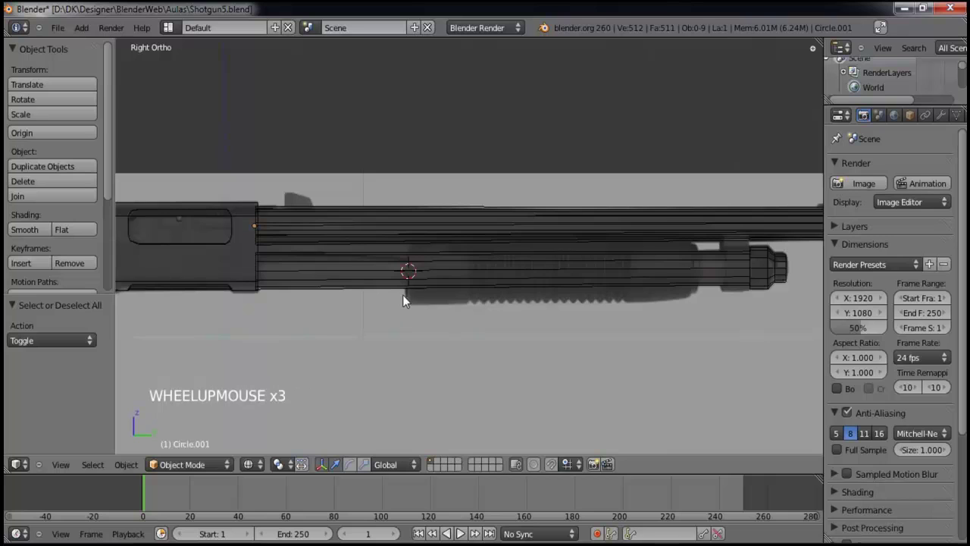
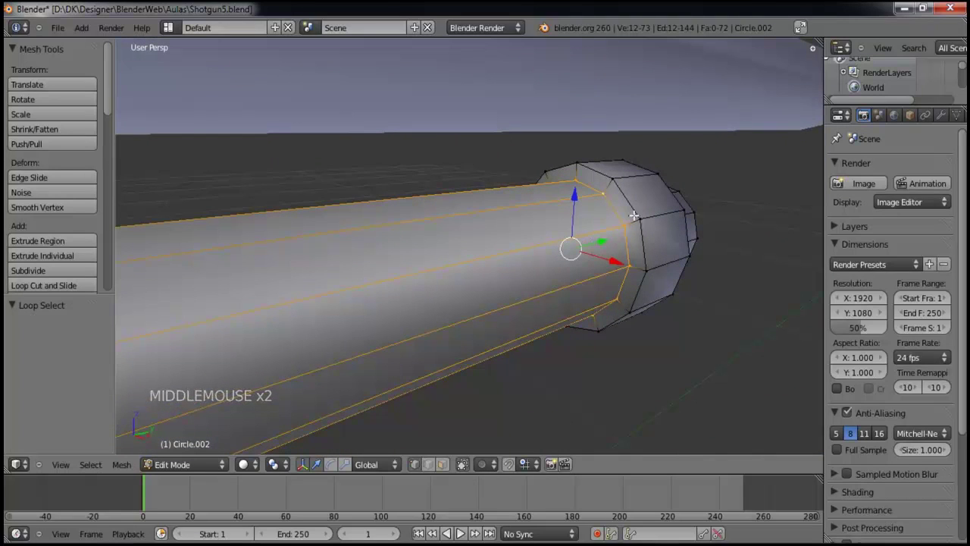
# - Duplicate the edge ring near the tube's front cap and separate it into its own object
pyautogui.press('shift+d')
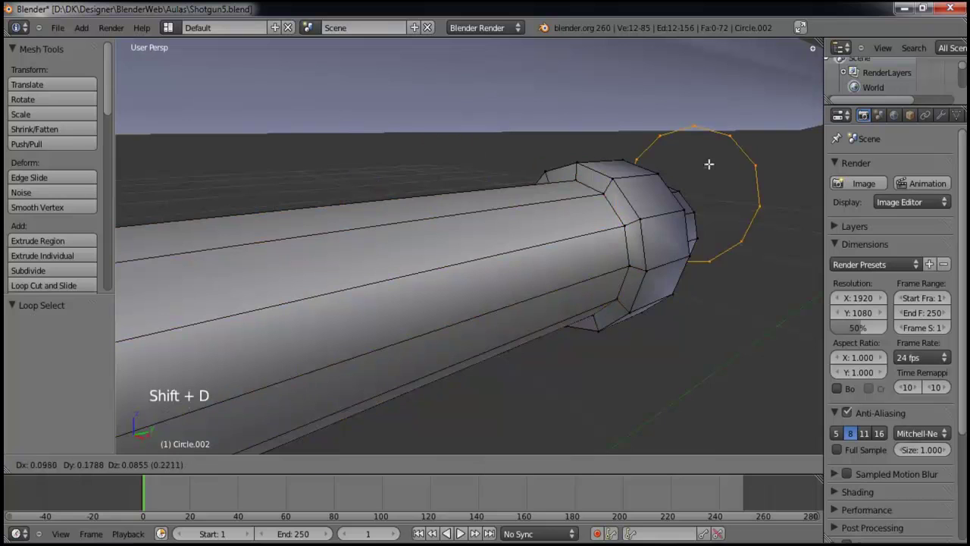
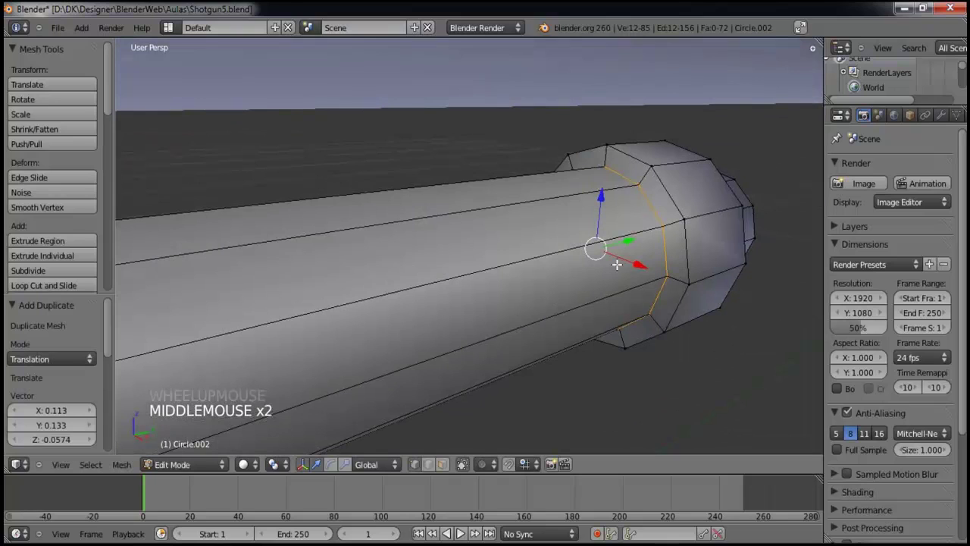
pyautogui.press('p')
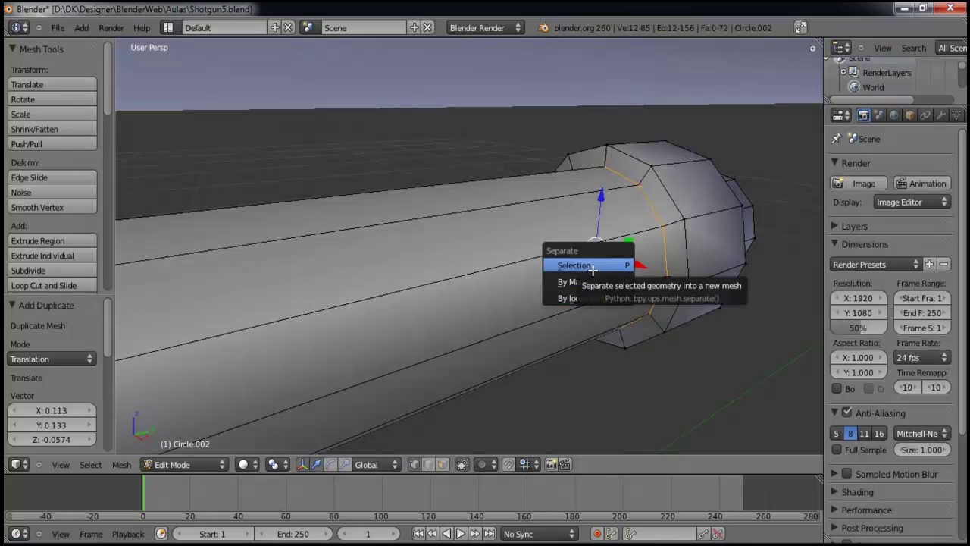
pyautogui.scroll(-3)
pyautogui.press('Tab')
pyautogui.scroll(3)
pyautogui.middleClick(510, 269)
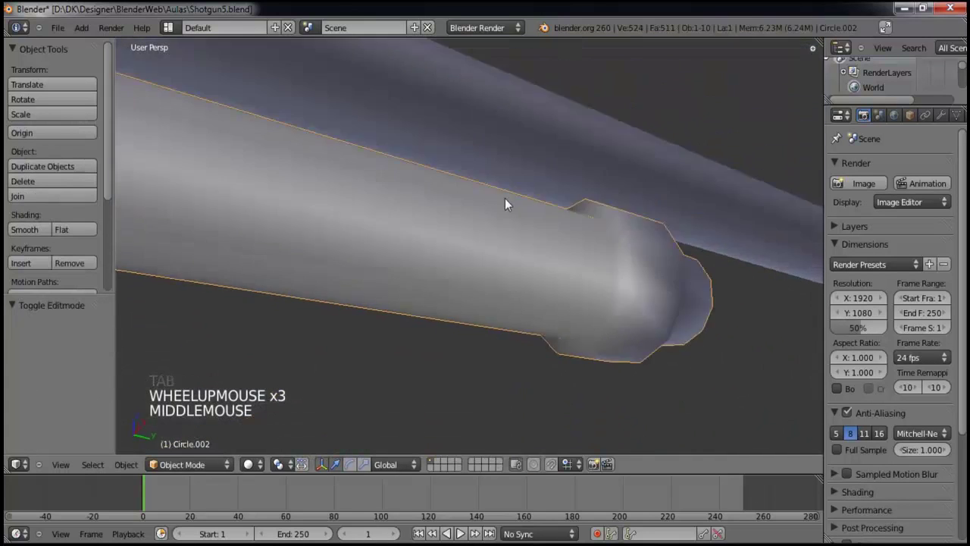
# - Orbit to see both tubes and select the split-off ring object
pyautogui.scroll(-3)
pyautogui.middleClick(515, 278)
pyautogui.click(190, 469)
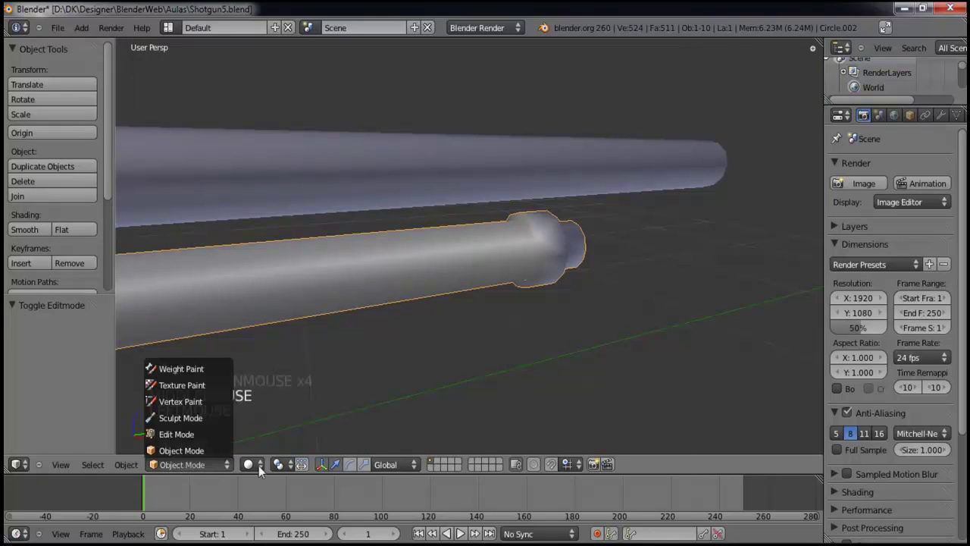
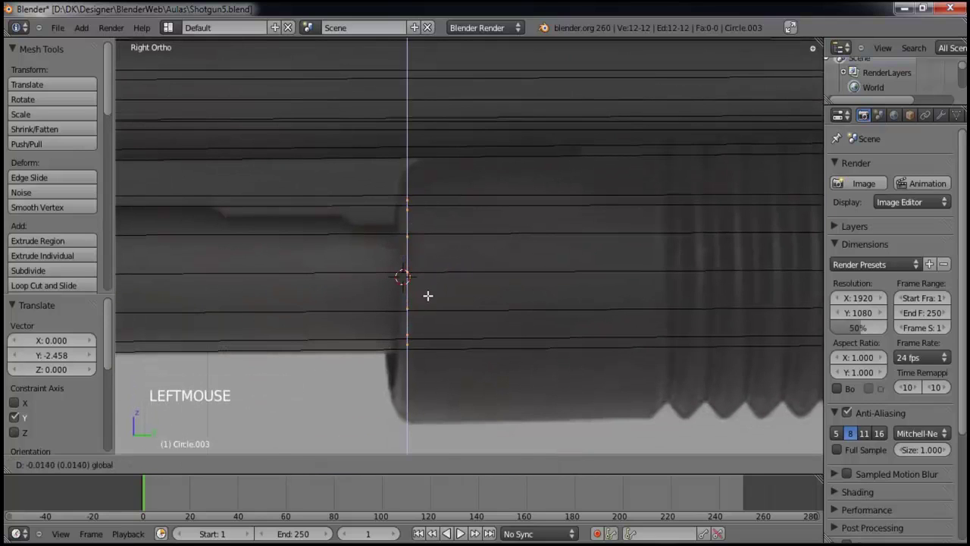
# - Scale the split-off ring slightly larger at the forend's edge on the magazine tube
pyautogui.press('s')
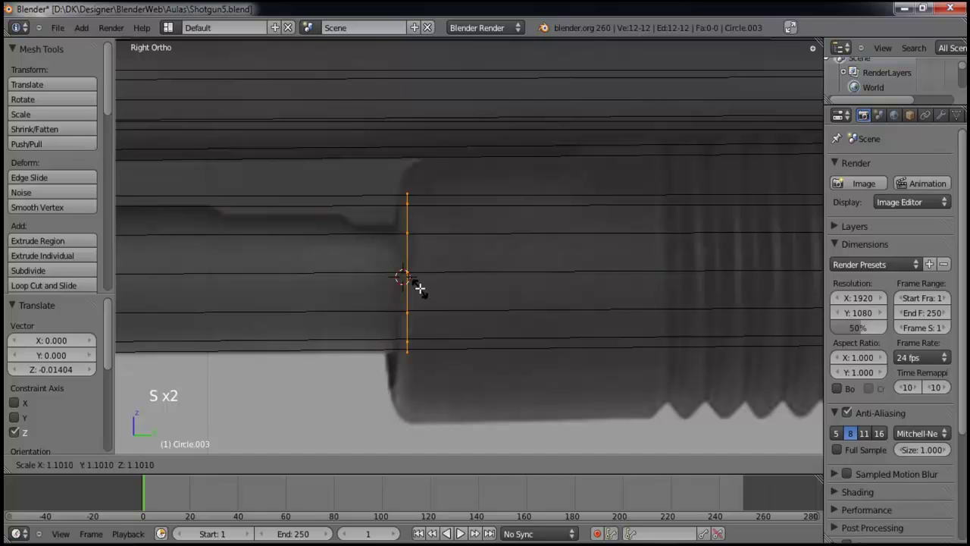
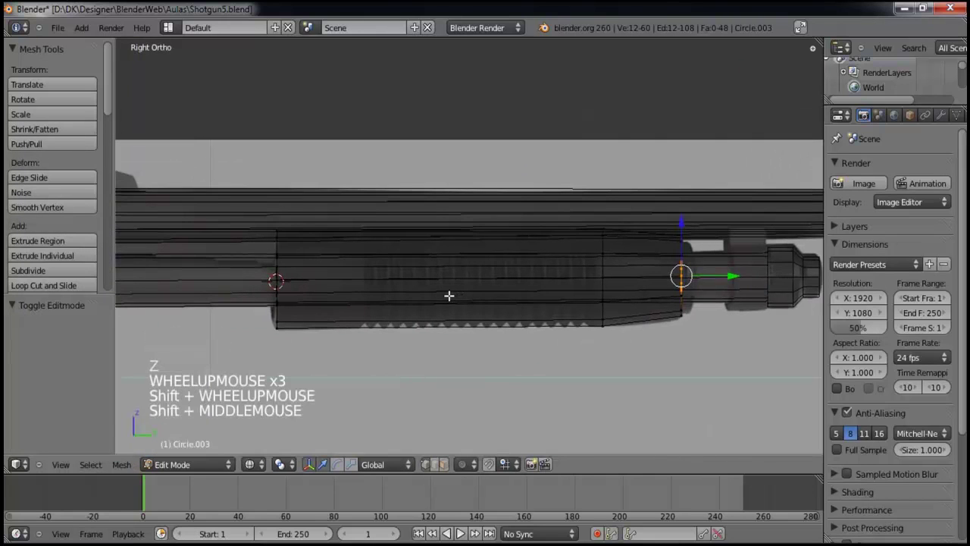
# - Select the whole forend mesh and enlarge it to fit the reference outline around the tube
pyautogui.press('a')
pyautogui.press('a')
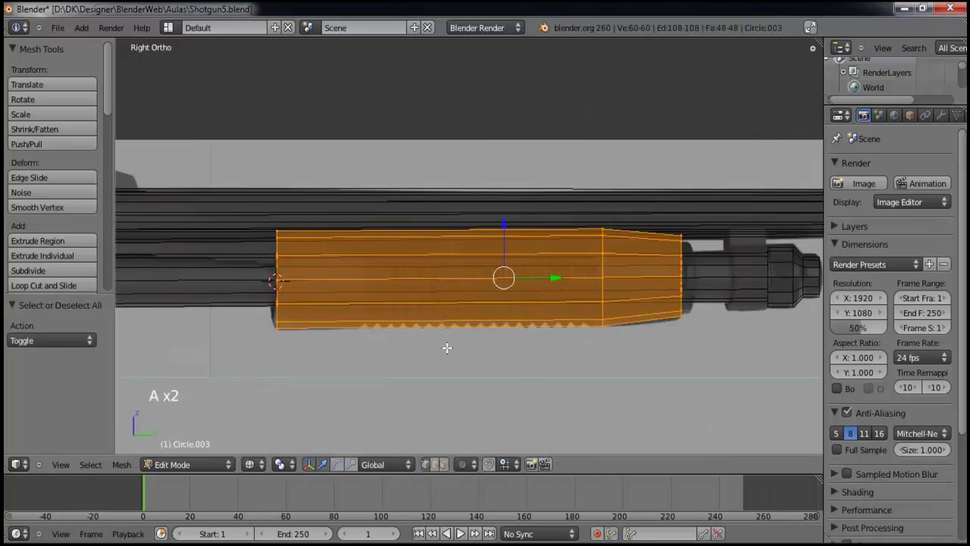
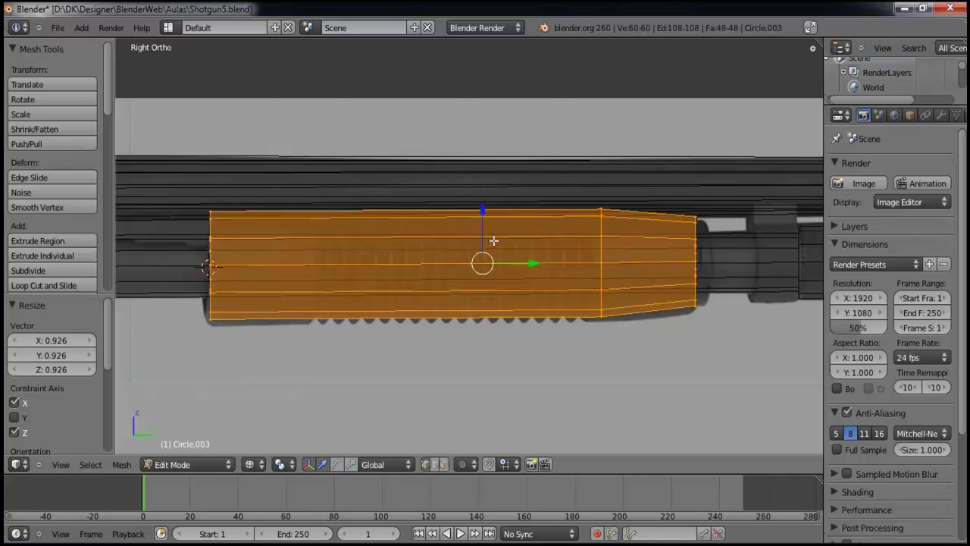
pyautogui.press('s')
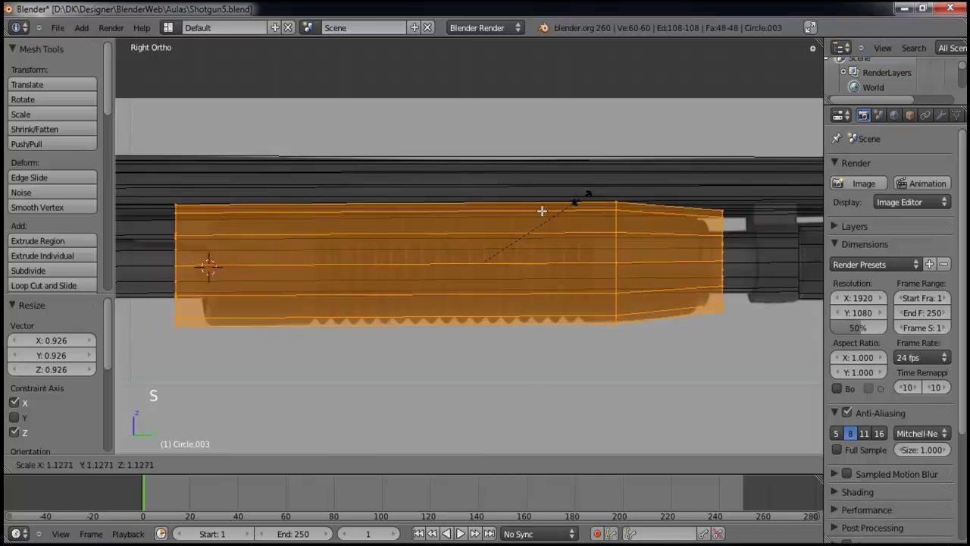
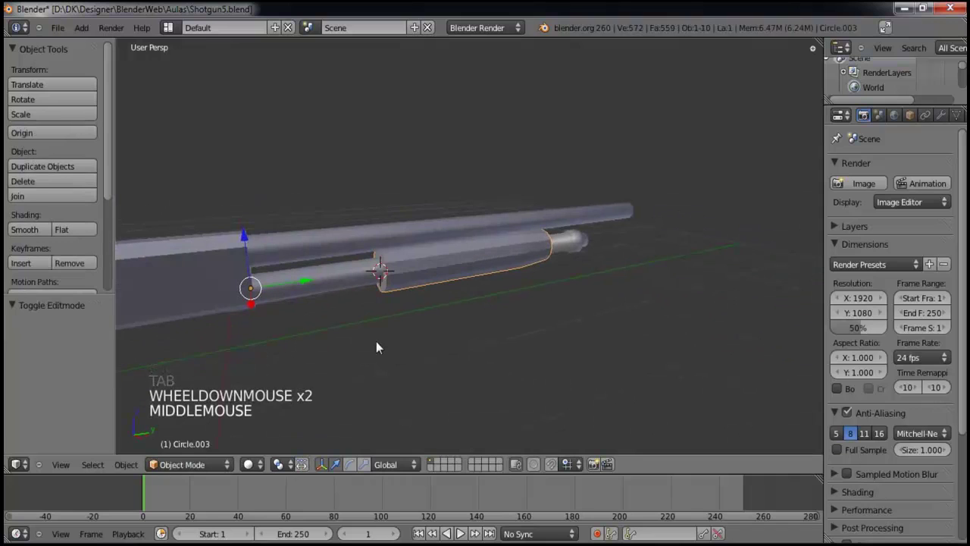
# - Set the forend's origin to its geometry centre via Origin to Geometry
pyautogui.click(44, 142)
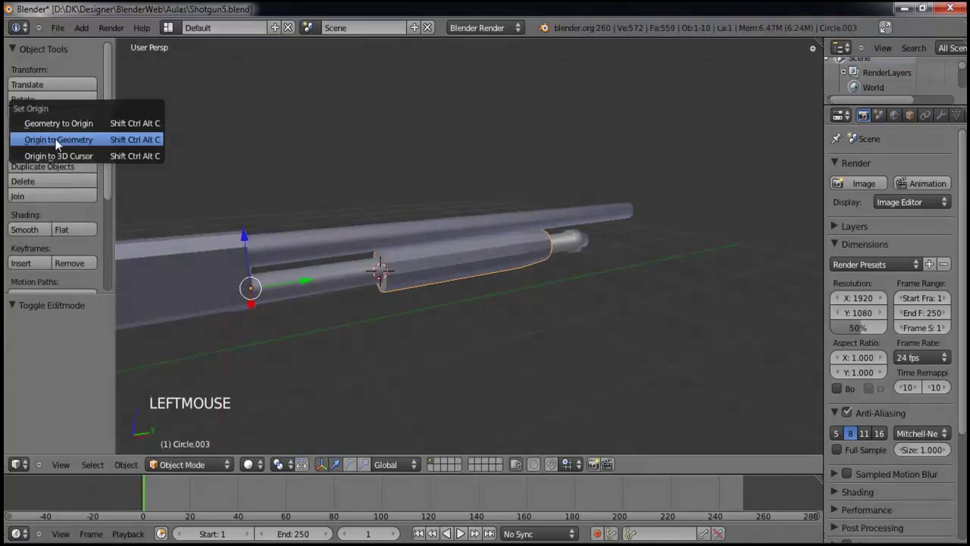
pyautogui.scroll(3)
pyautogui.middleClick(361, 262)
pyautogui.click(40, 235)
# - Recalculate the forend's normals (Ctrl+N) on the whole mesh and leave Edit Mode
pyautogui.press('Tab')
pyautogui.middleClick(486, 255)
pyautogui.scroll(3)
pyautogui.press('a')
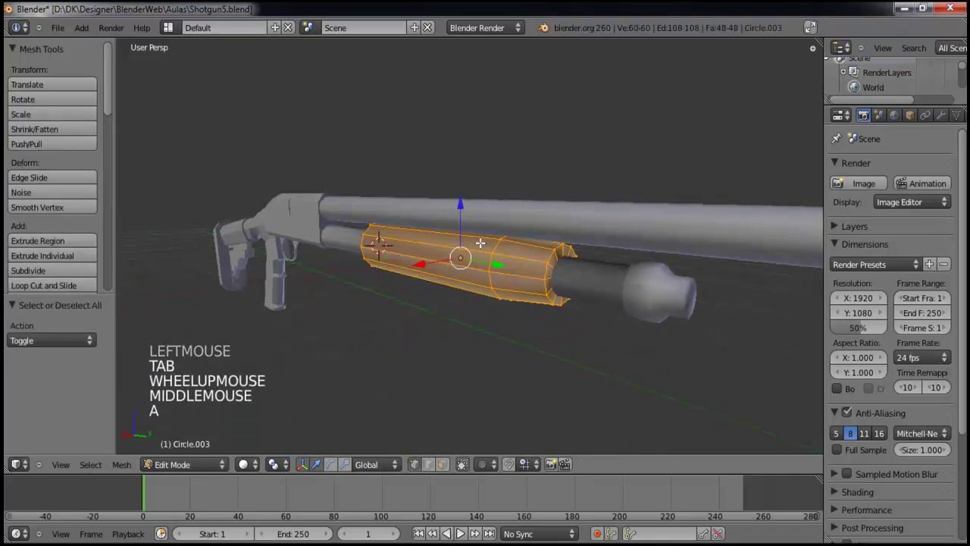
pyautogui.press('ctrl+n')
pyautogui.press('Tab')
# - Deselect everything and orbit to review the finished shotgun with barrel, tube and forend
pyautogui.press('a')
pyautogui.scroll(-3)
pyautogui.middleClick(367, 245)
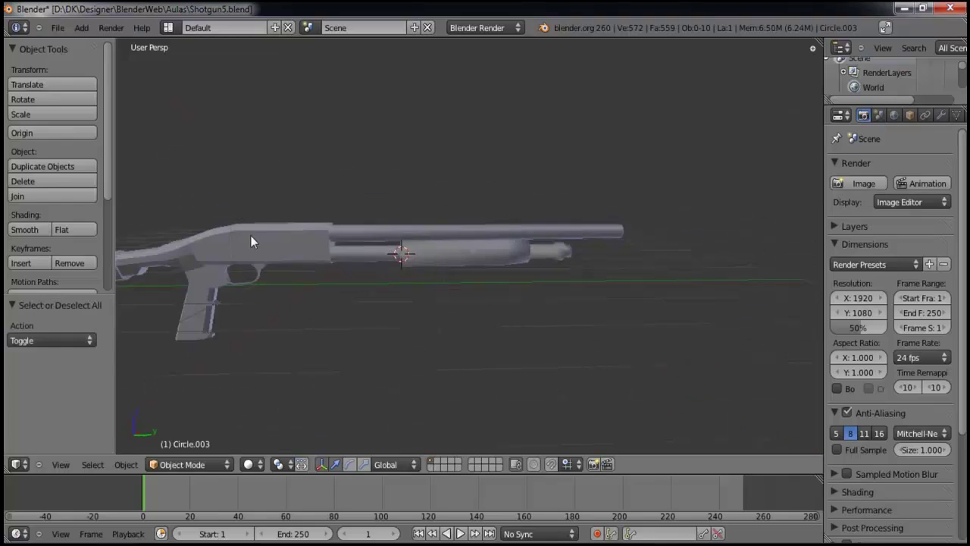